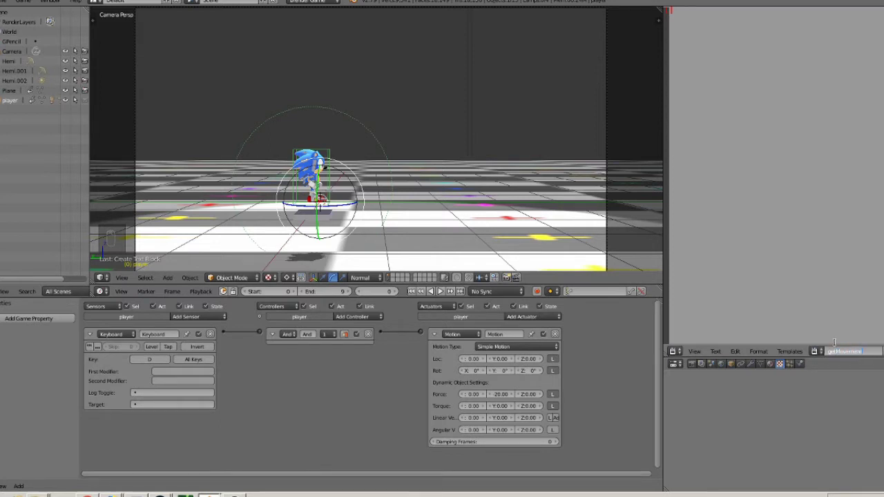
# Step: Confirm the text block's name as getMovementSpeed
pyautogui.press('e')
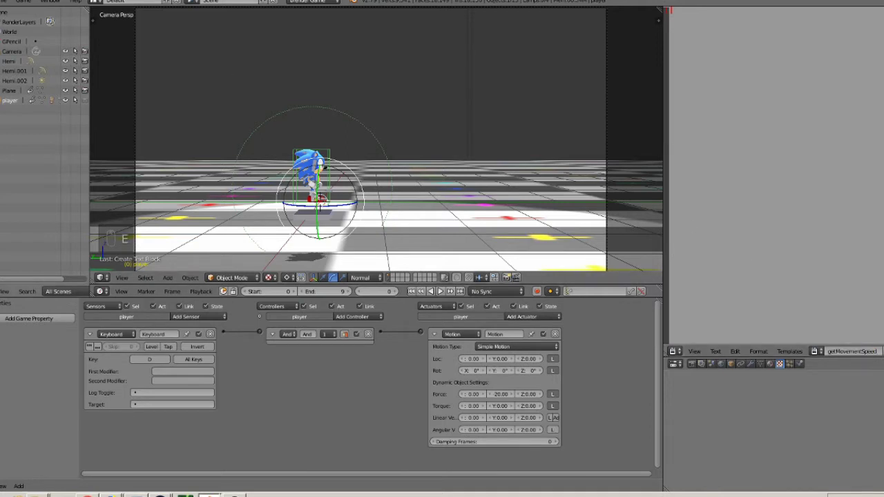
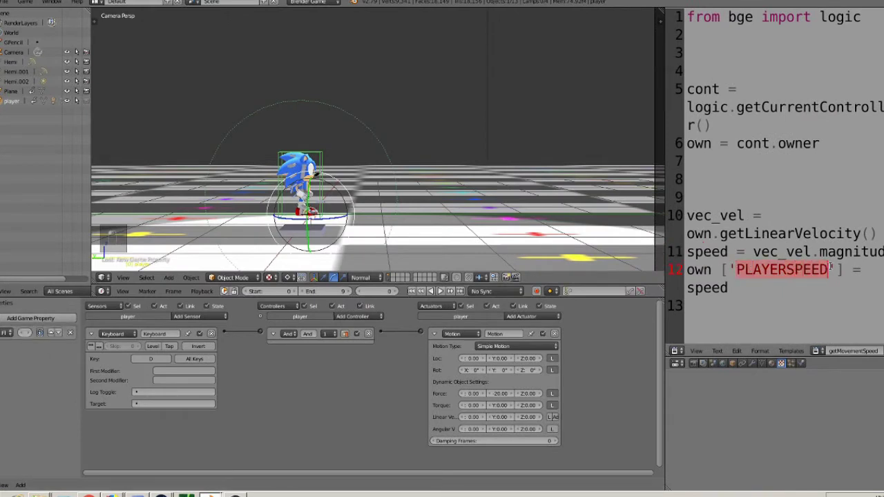
# Step: Copy the PLAYERSPEED name from the script for the new float game property
pyautogui.press('ctrl+c')
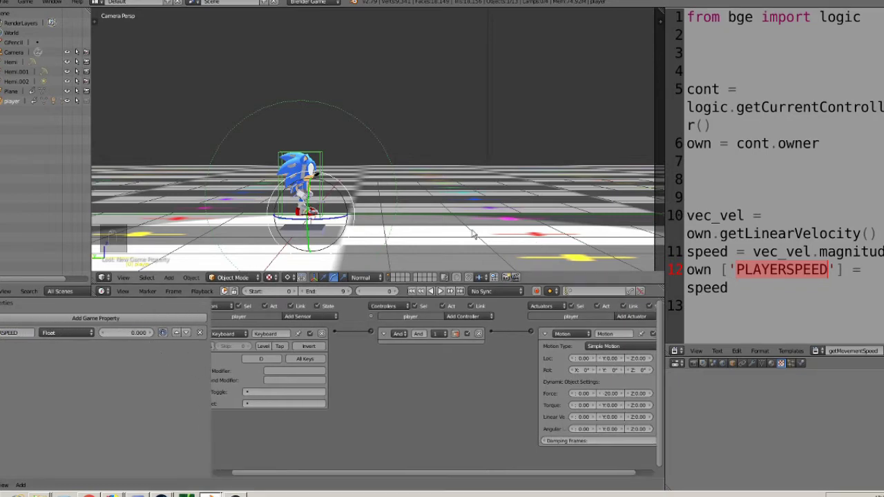
# Step: Add an Always sensor beneath the Keyboard sensor and begin adding a Python controller
pyautogui.click(455, 219)
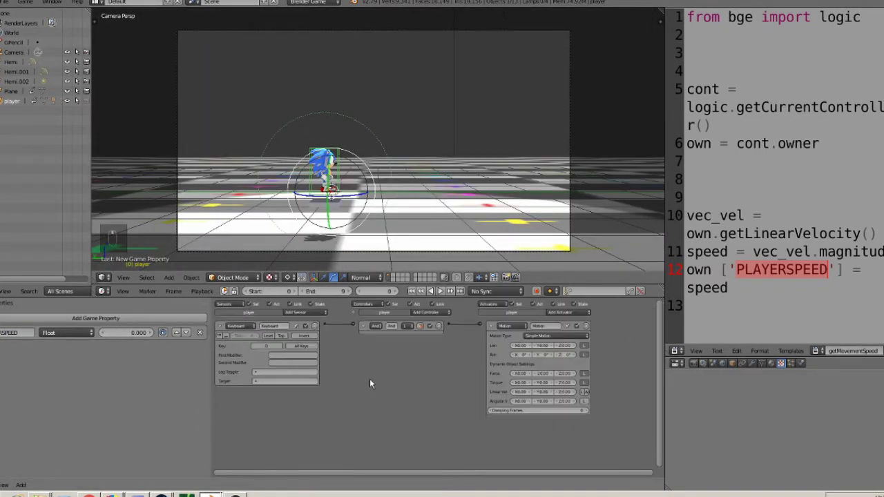
pyautogui.press('shift+a')
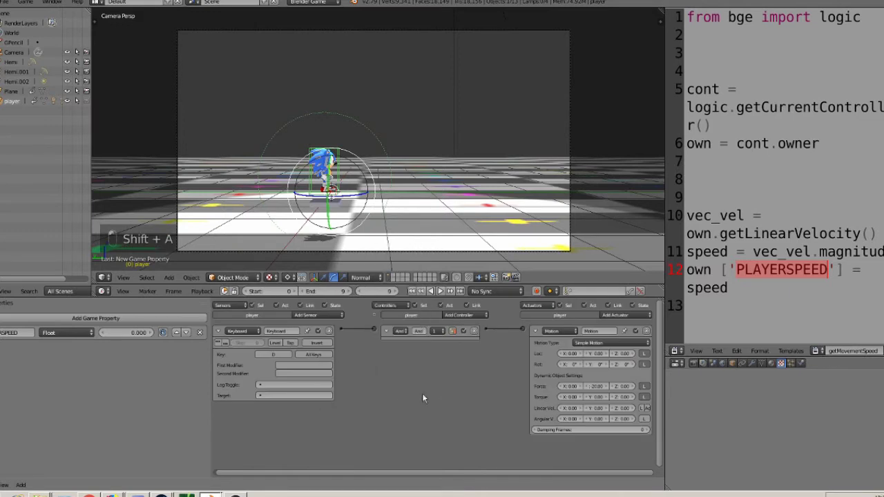
pyautogui.press('shift+a')
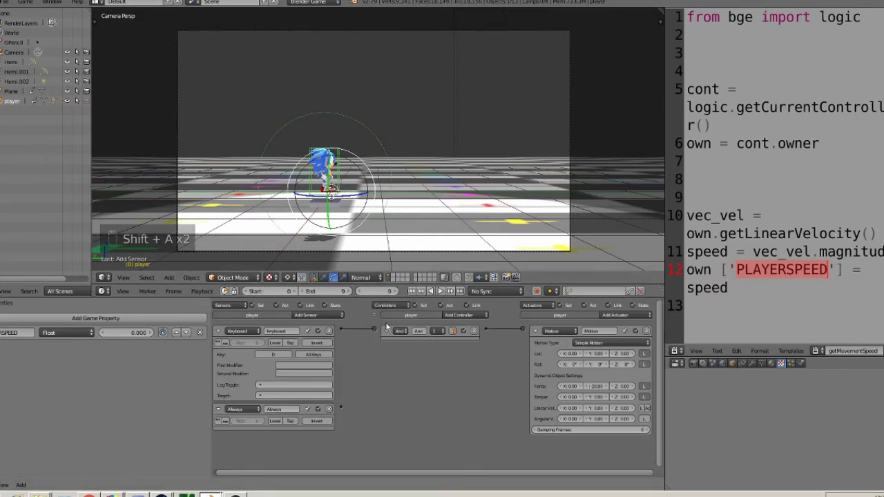
pyautogui.press('shift+a')
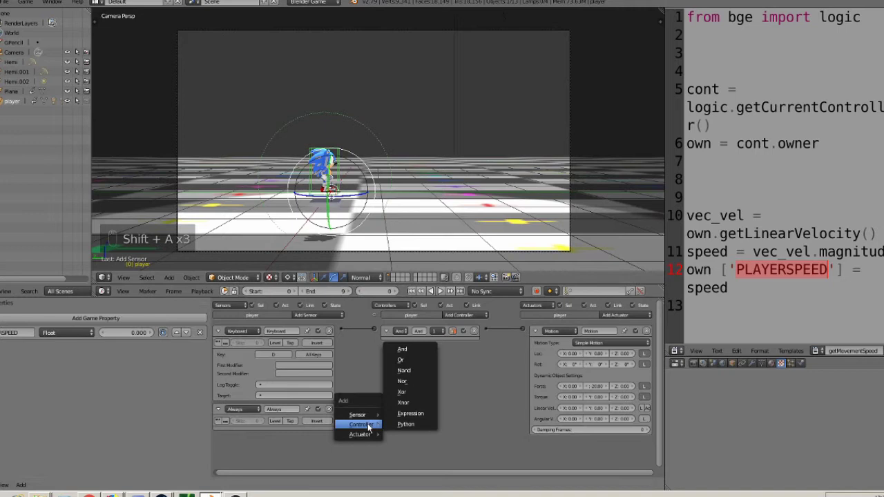